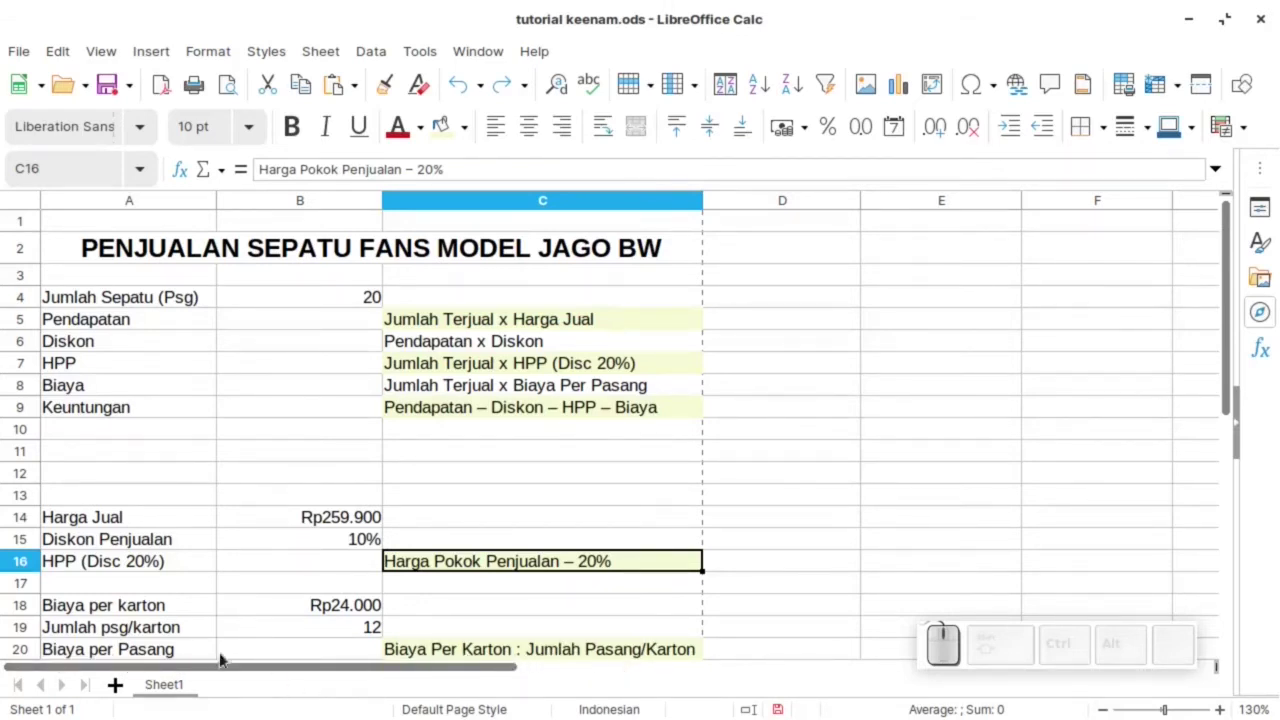
- Enter =B18/B19 in B20 so the per-pair cost shows Rp2.000
left_click(133, 602)
left_click(135, 628)
left_click(350, 650)
key("=")
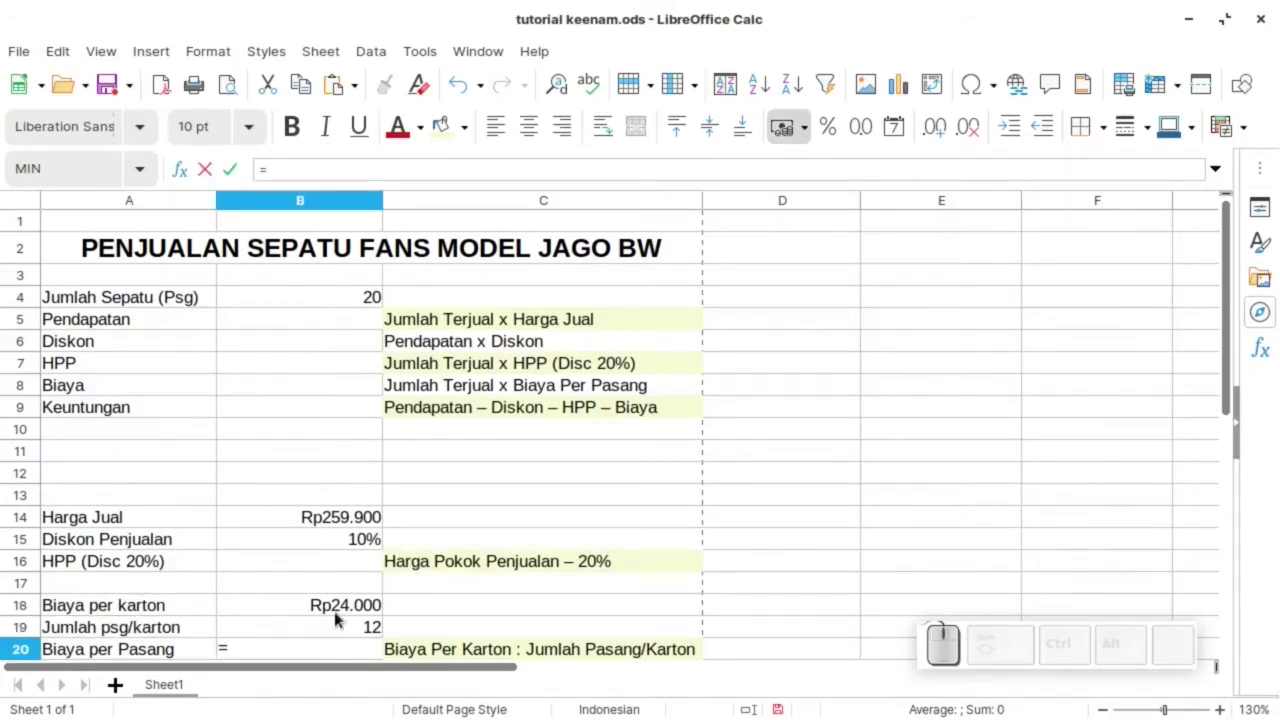
left_click(354, 612)
key("/")
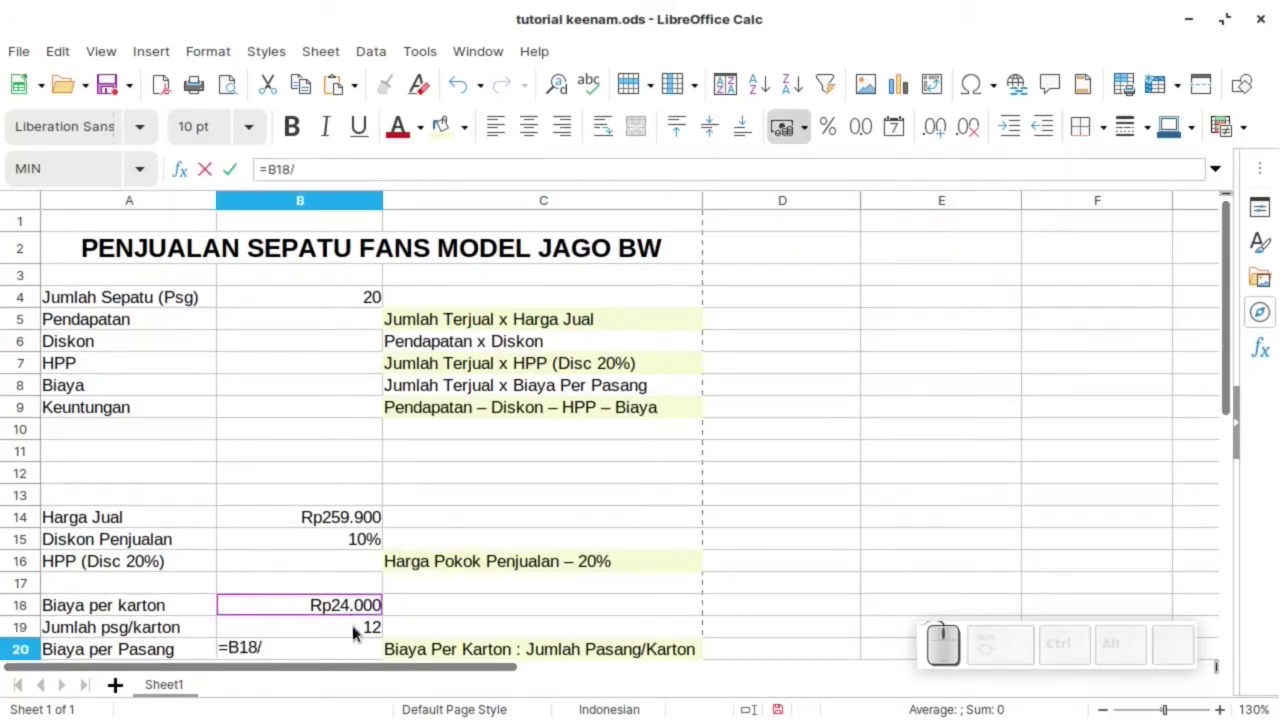
left_click(365, 634)
key("Return")
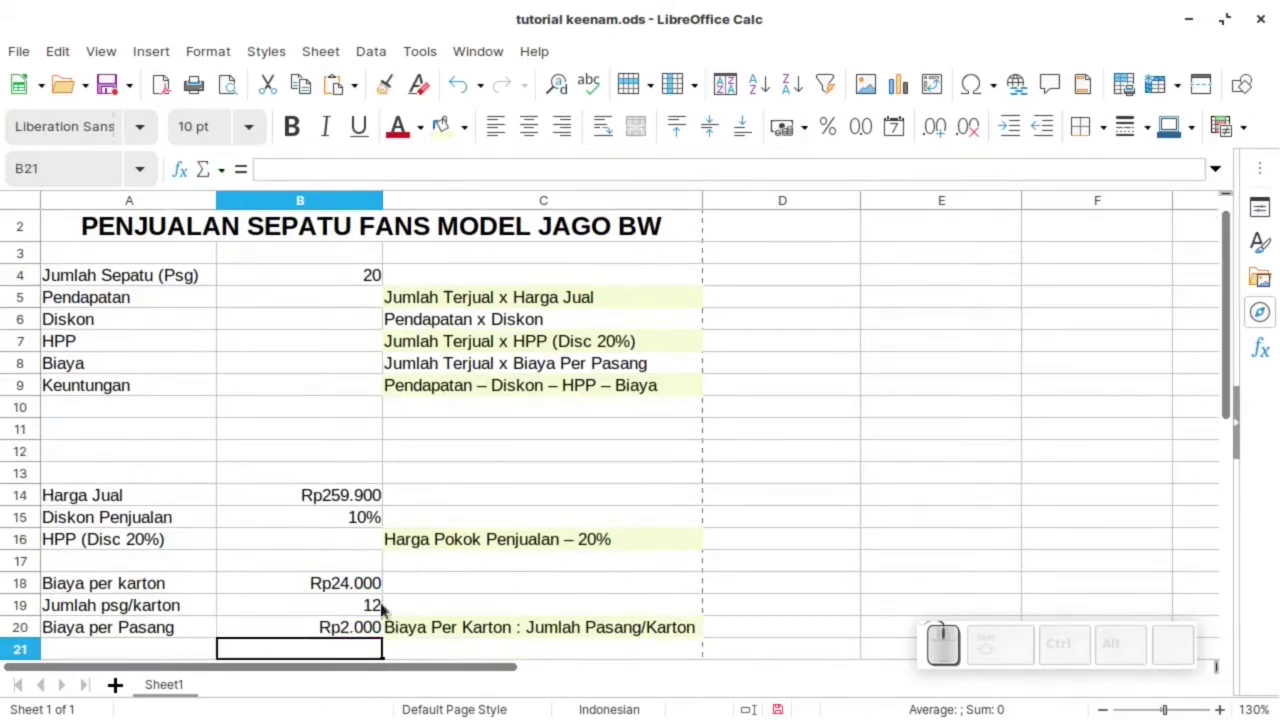
- Enter =0,8*B14 in B16 so discounted COGS shows Rp207.920
scroll("up", 3)
left_click(343, 551)
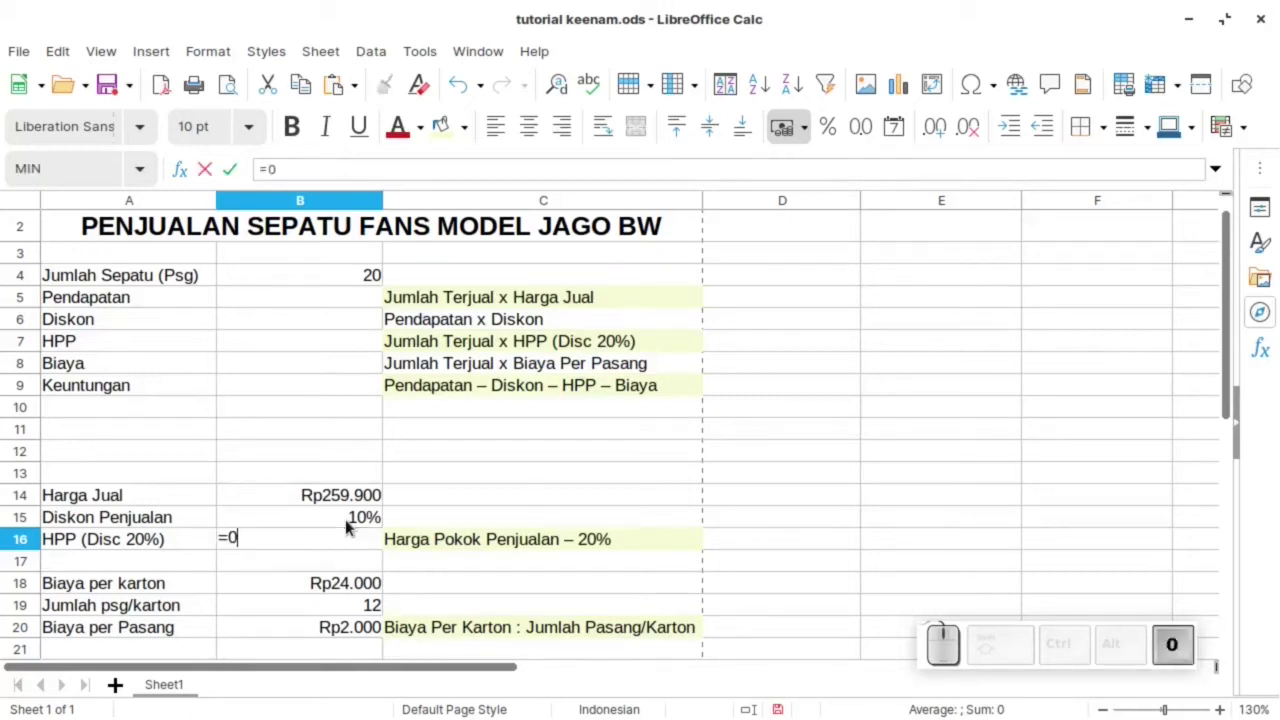
key("8")
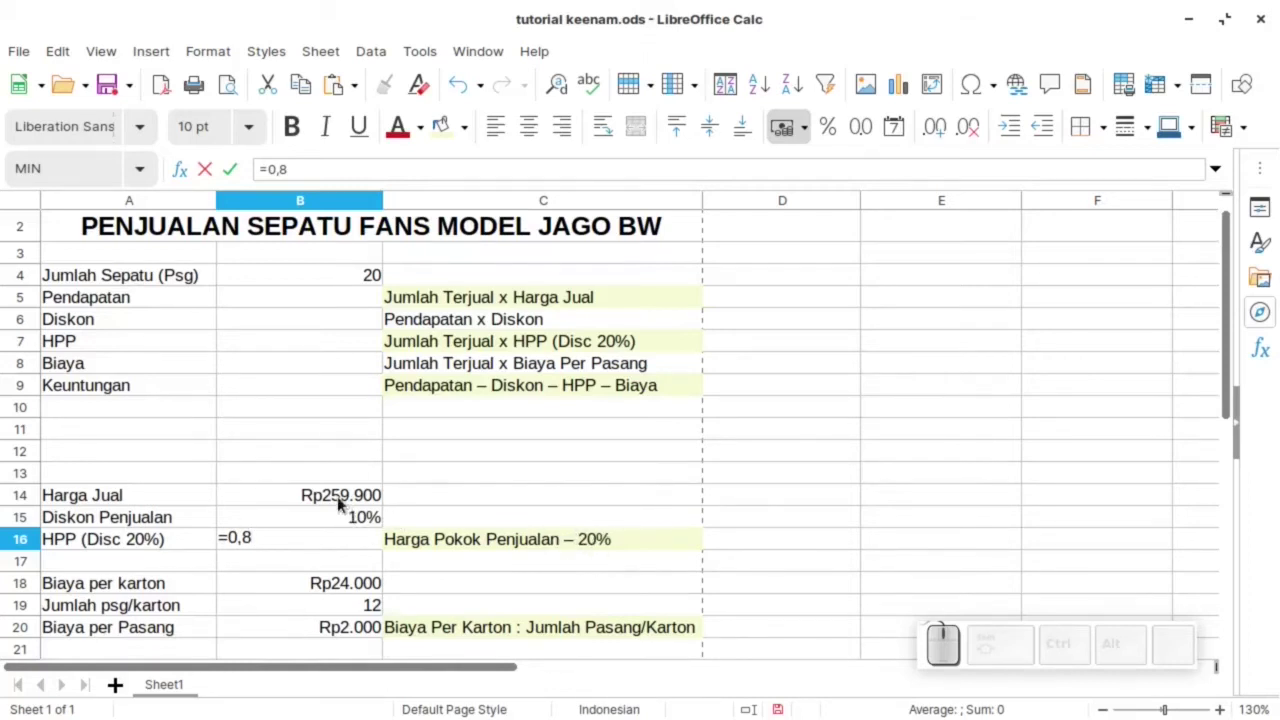
key("shift+8")
left_click(371, 504)
key("Return")
left_click(378, 541)
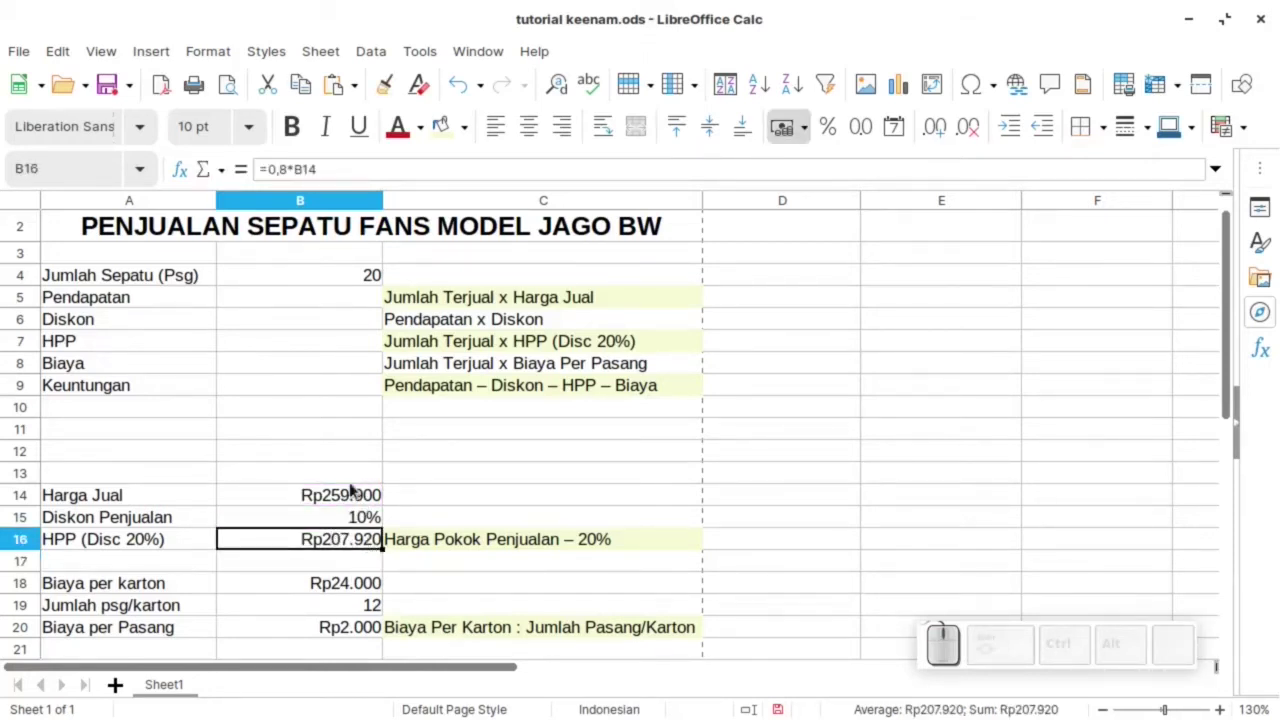
- Briefly edit the selling price in B14, then undo to restore Rp259.900
left_click(368, 491)
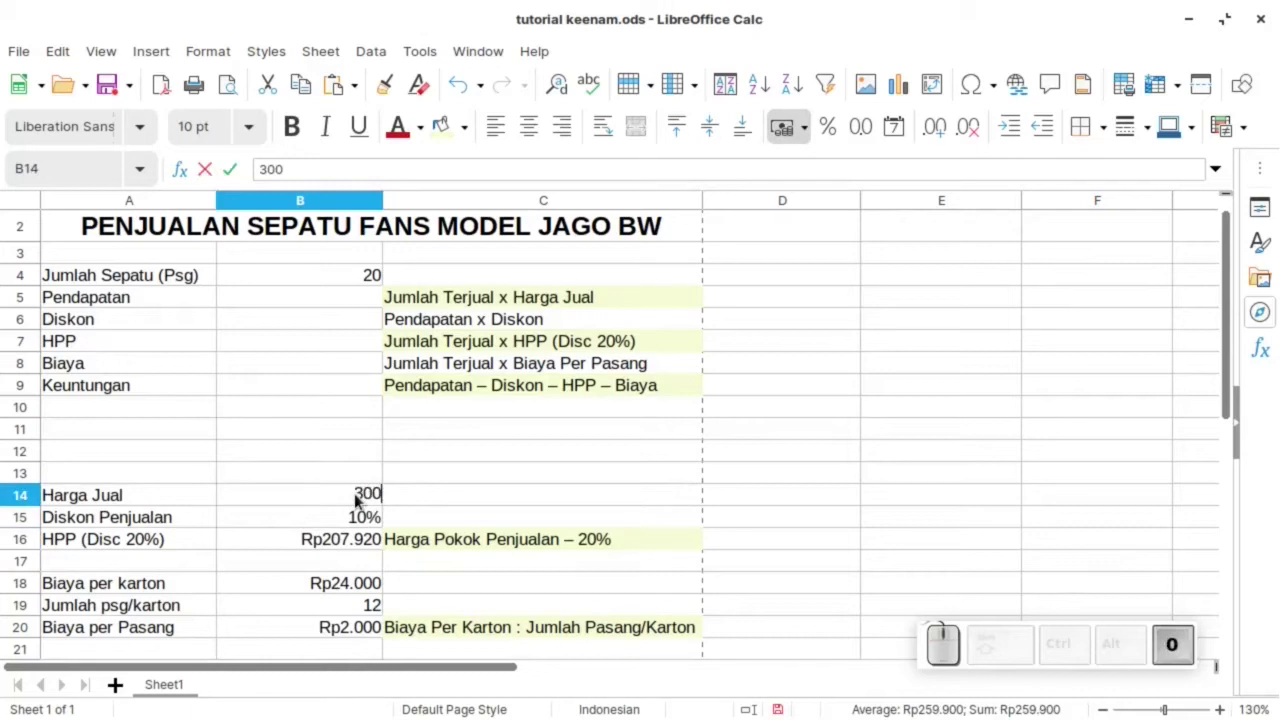
key("Return")
key("ctrl+z")
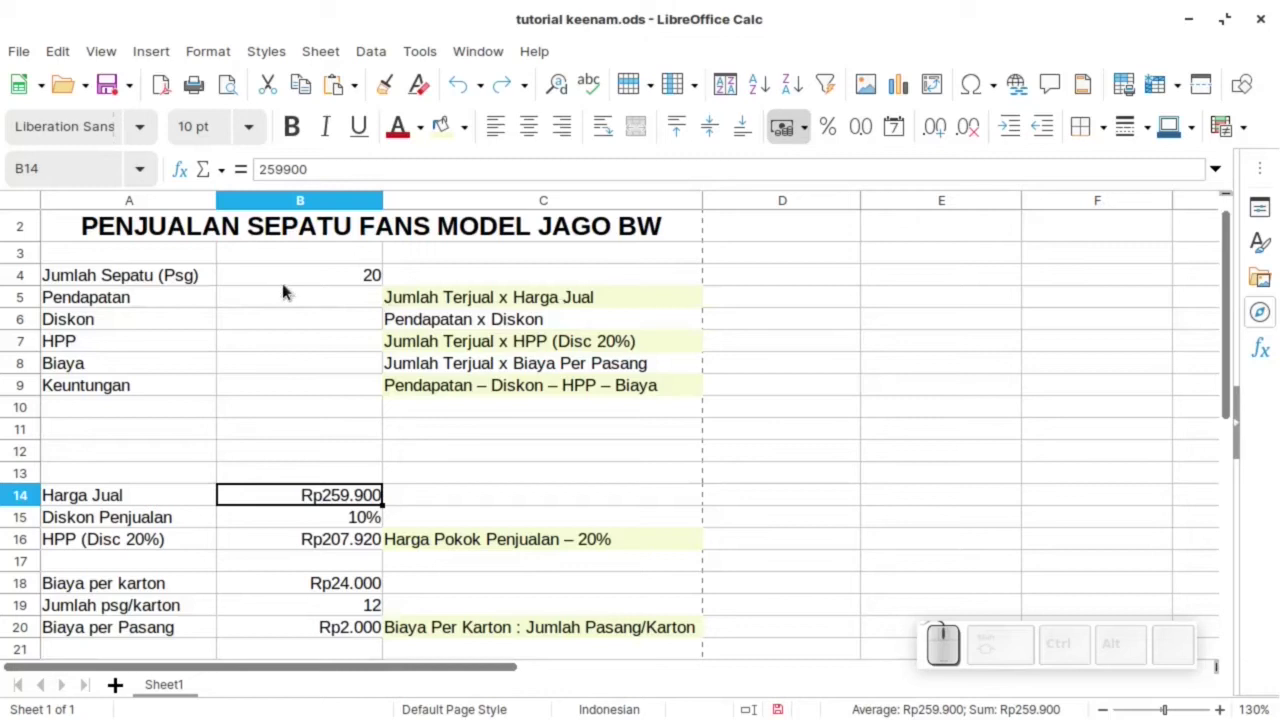
- Enter =B4*B14 in B5 so revenue shows Rp5.198.000
left_click(348, 299)
key("=")
left_click(369, 276)
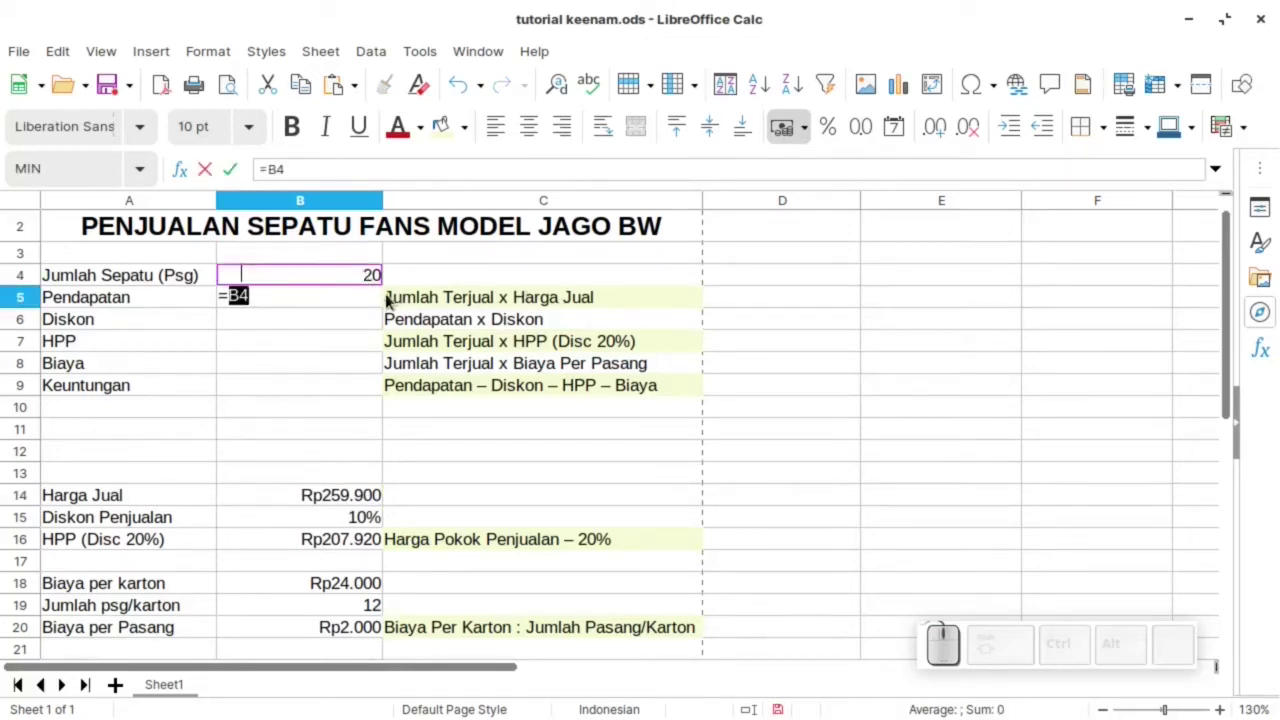
key("shift+8")
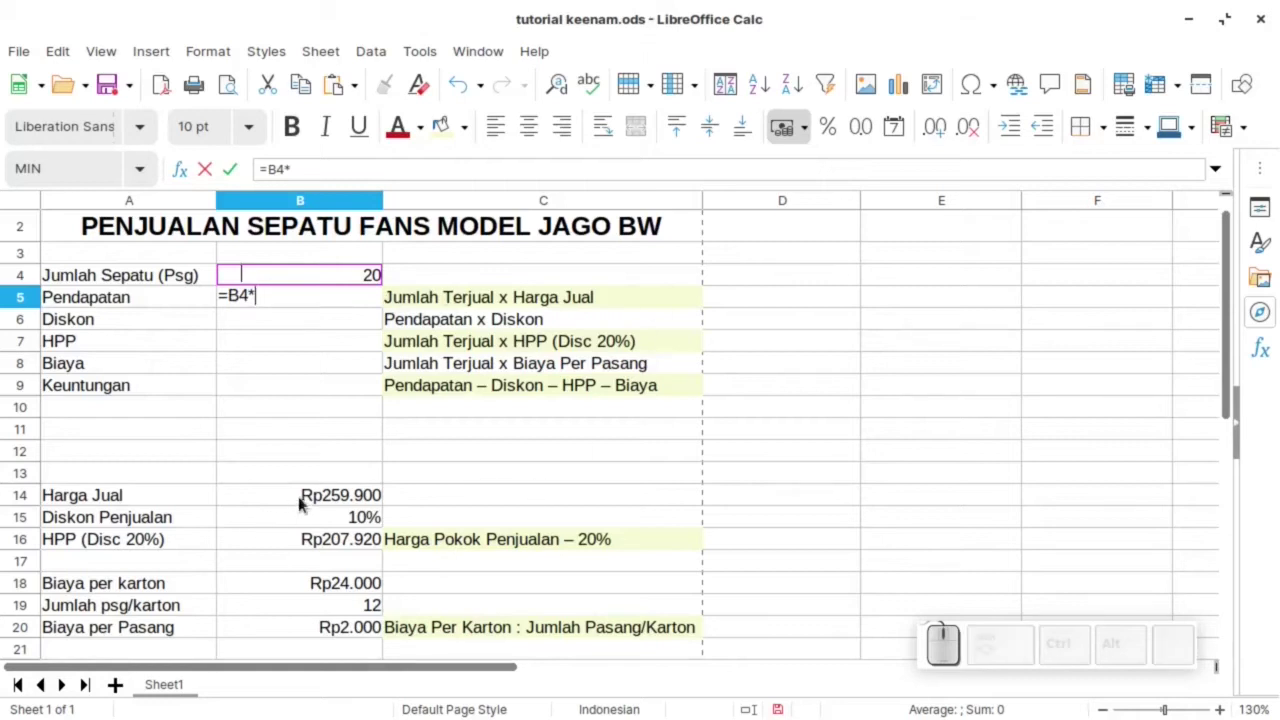
left_click(323, 493)
key("Return")
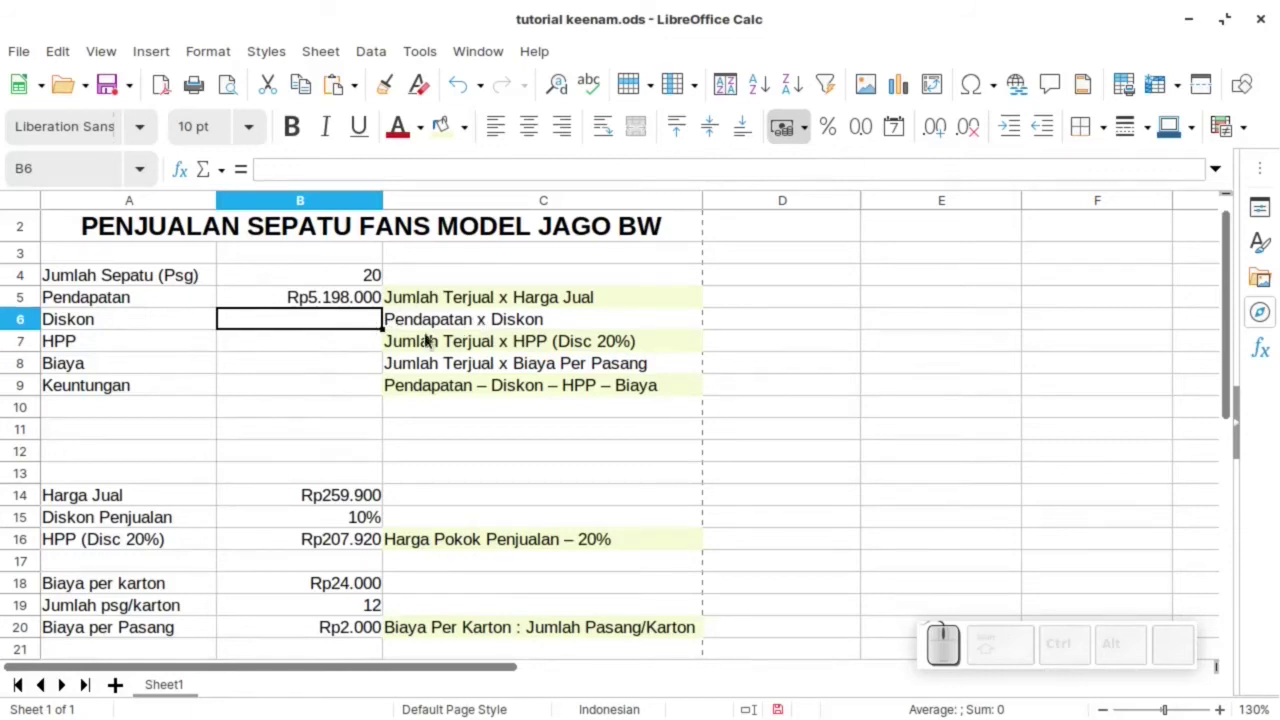
- Enter =B5*B15 in B6 so the discount shows Rp519.800
key("=")
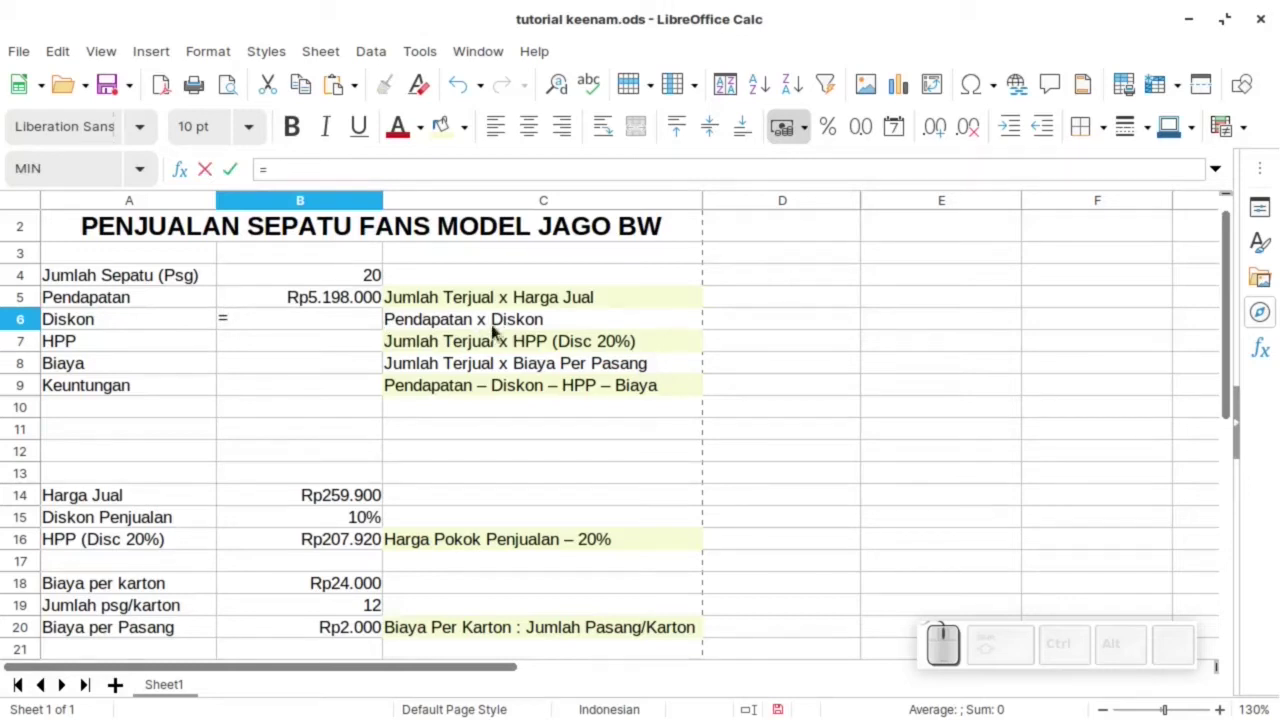
left_click(337, 304)
key("shift+8")
left_click(363, 518)
key("Return")
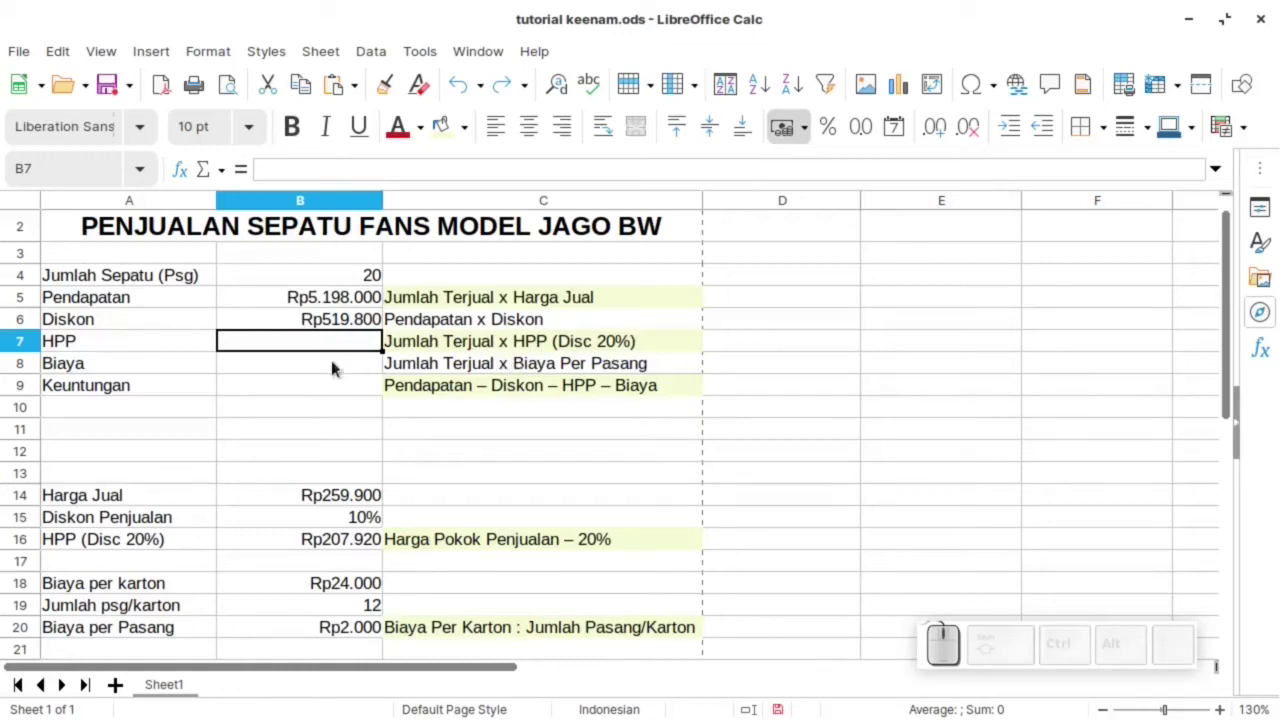
- Enter =B4*B16 in B7 so COGS shows Rp4.158.400
key("=")
left_click(323, 282)
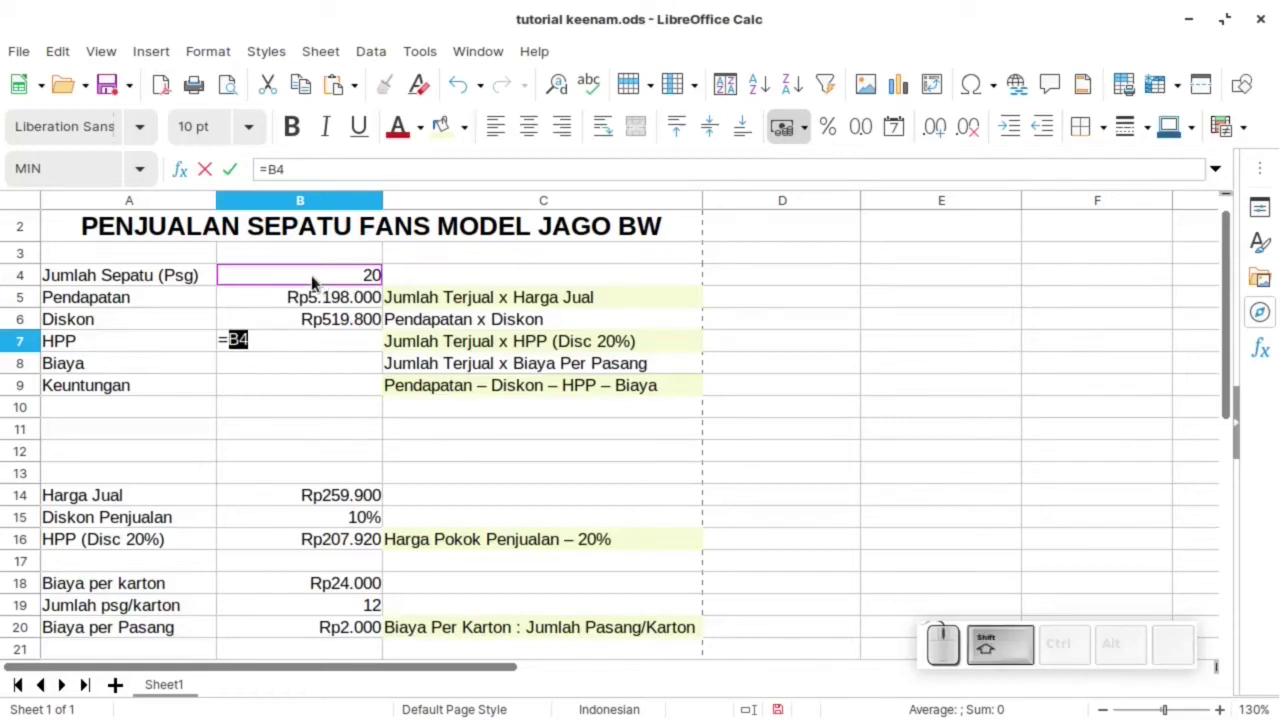
key("shift+8")
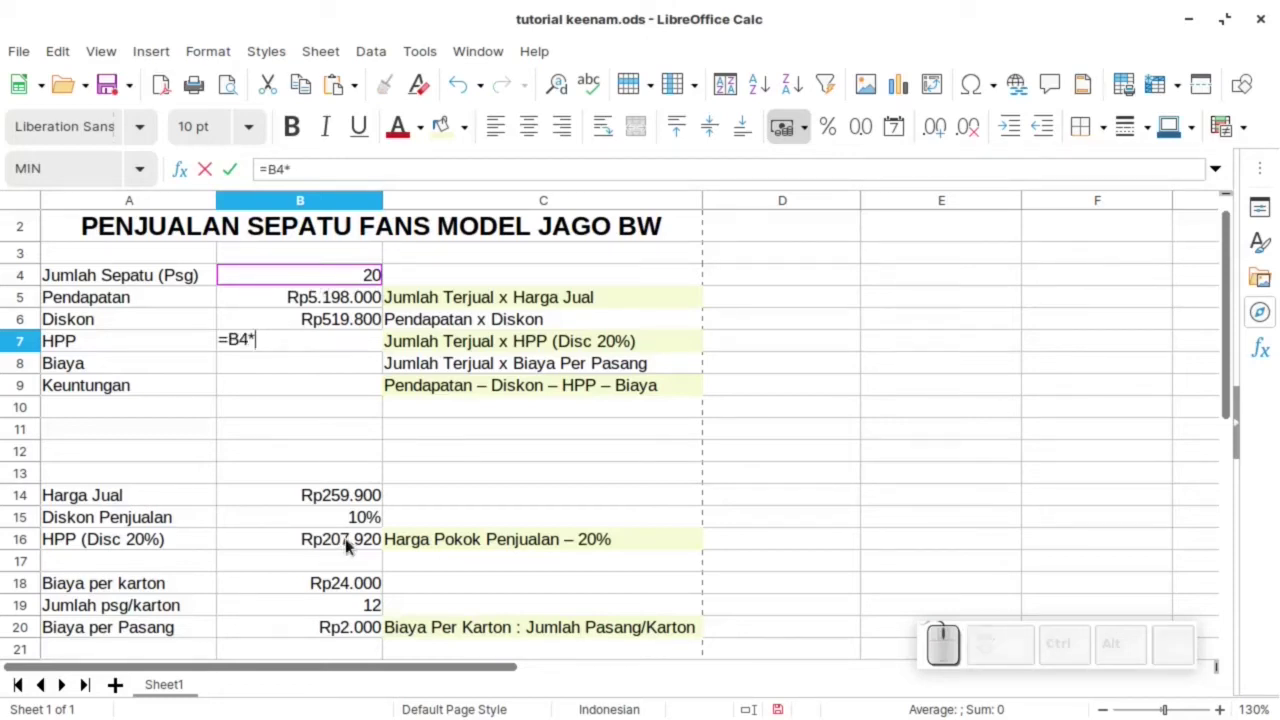
left_click(357, 545)
key("Return")
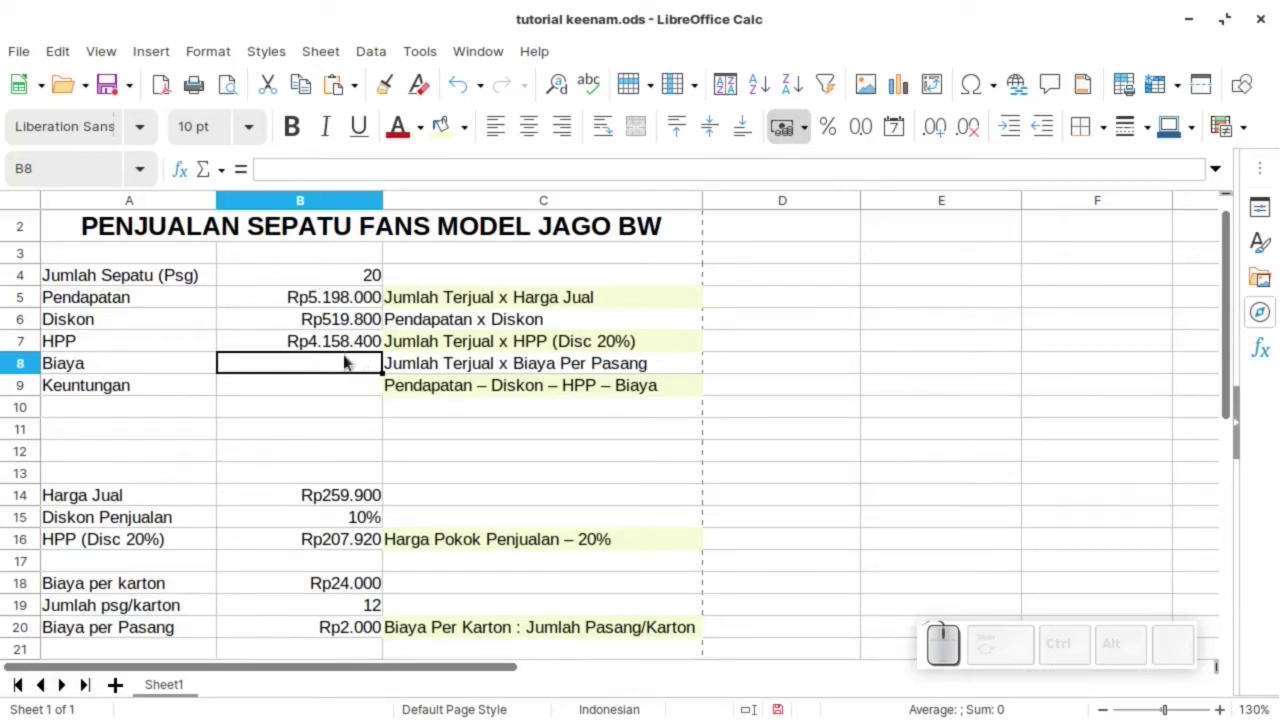
- Enter =B4*B20 in B8 so cost shows Rp40.000
key("=")
left_click(386, 272)
key("shift+8")
left_click(376, 631)
key("Return")
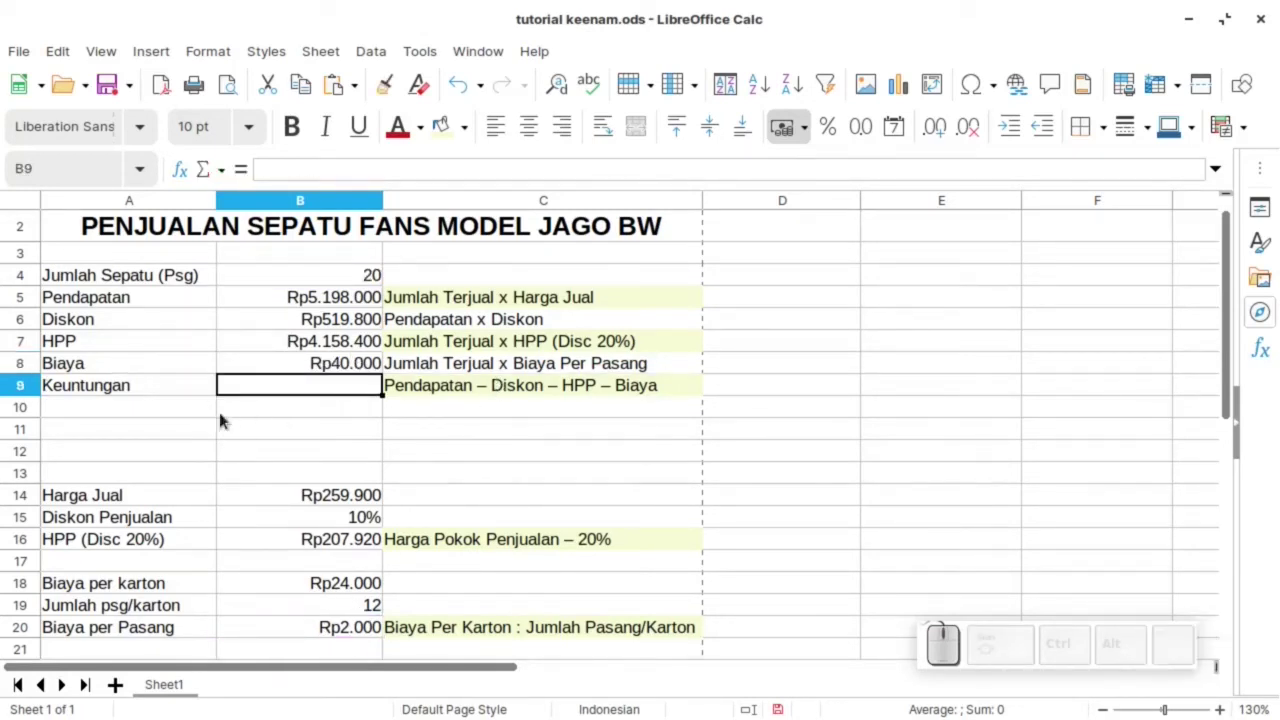
- Enter =B5-B6-B7-B8 in B9 so profit shows Rp479.800
left_click(64, 391)
left_click(318, 396)
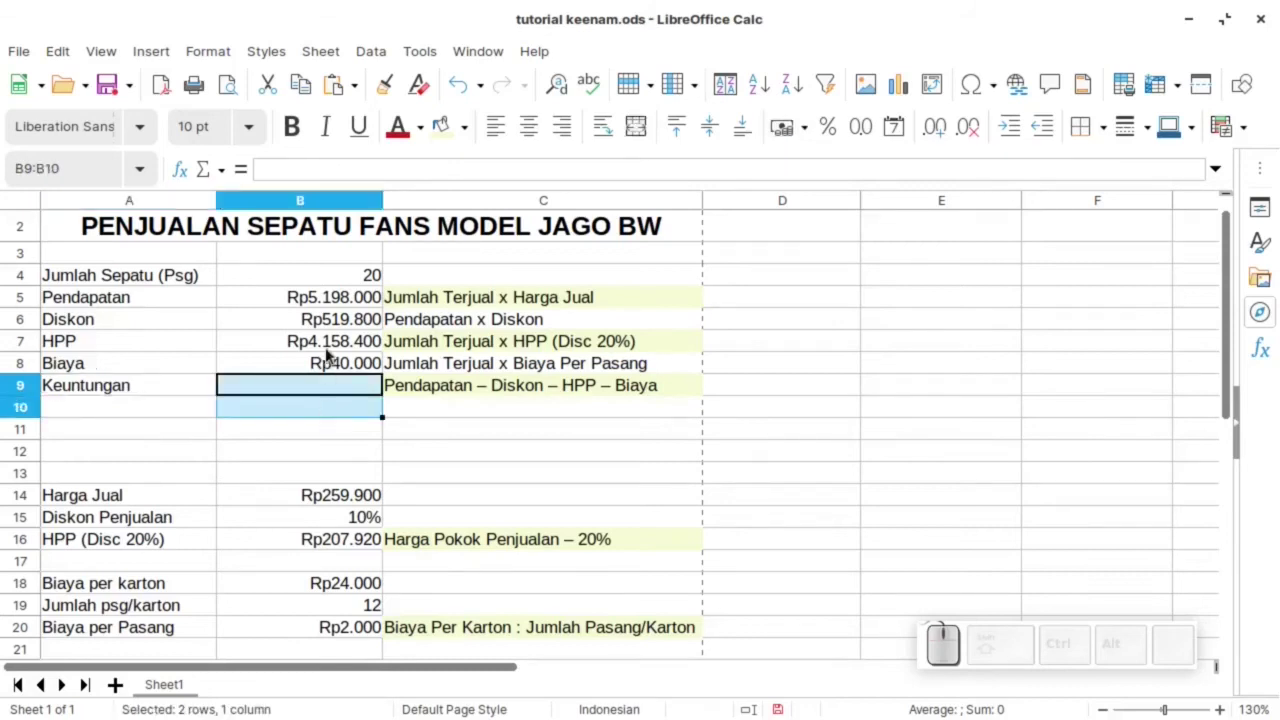
left_click(318, 442)
left_click(338, 392)
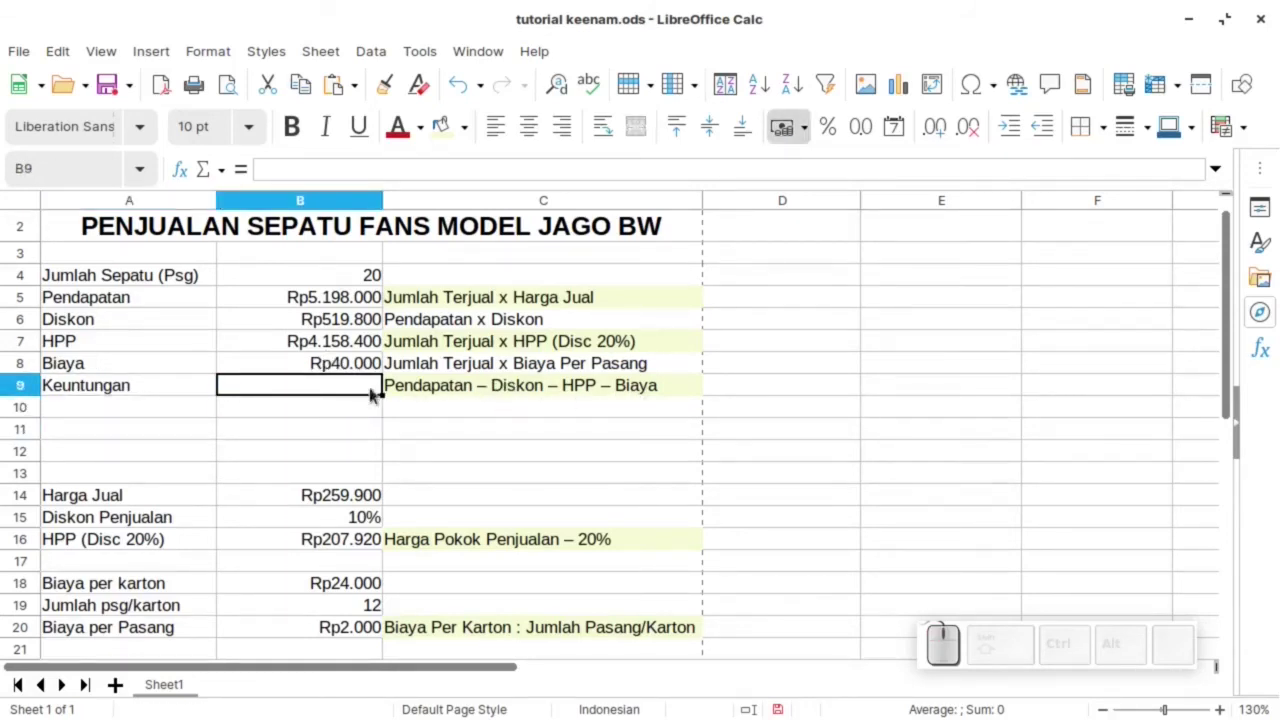
key("=")
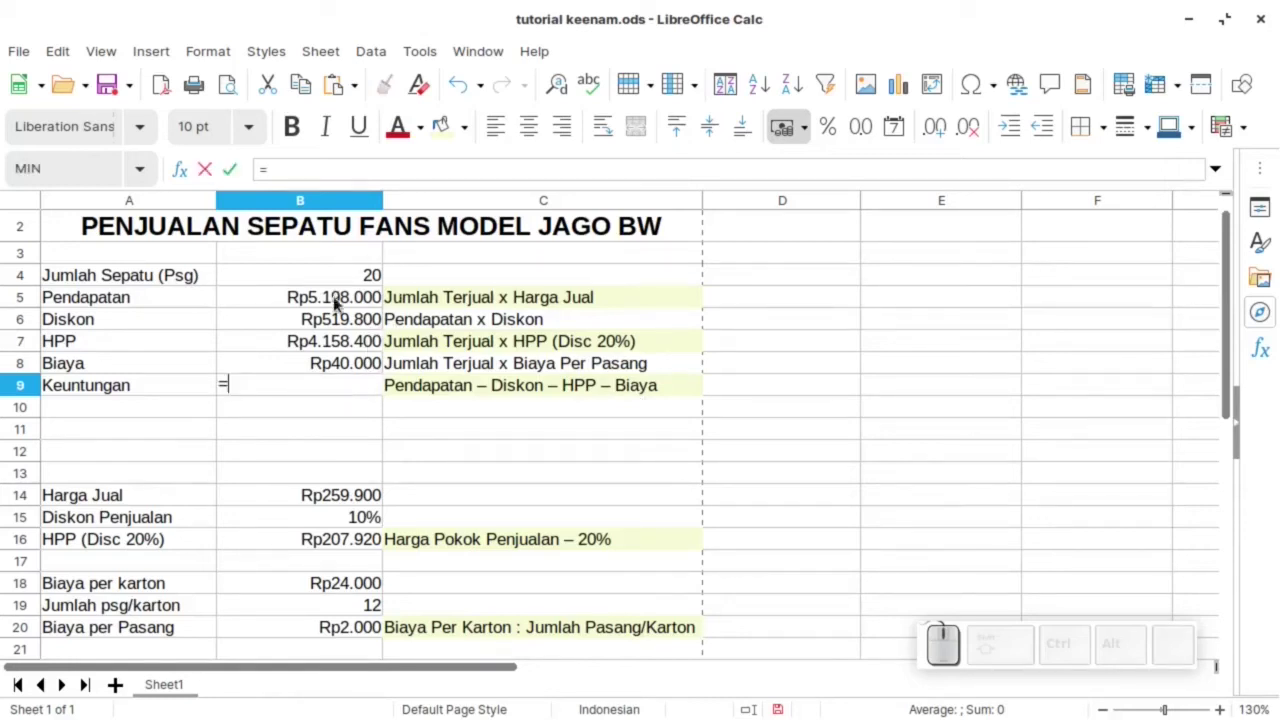
left_click(342, 304)
key("-")
left_click(362, 320)
key("-")
left_click(340, 347)
key("-")
left_click(344, 368)
key("Return")
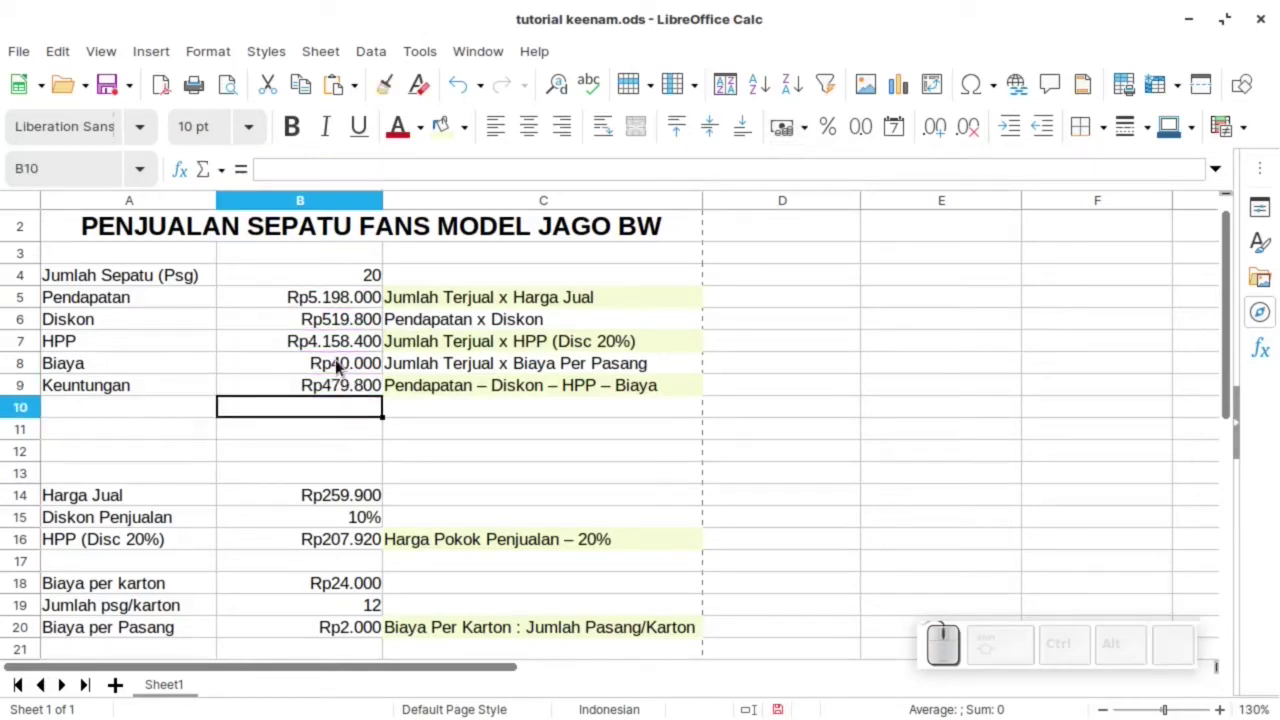
left_click(309, 445)
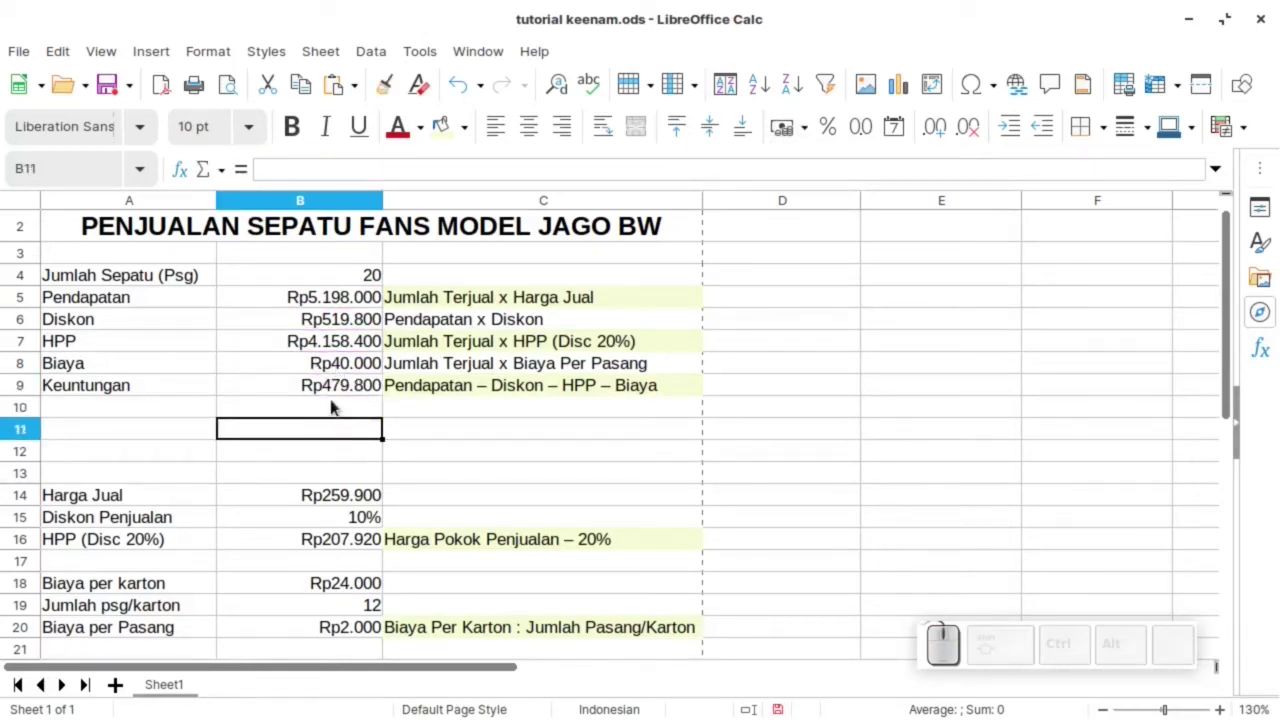